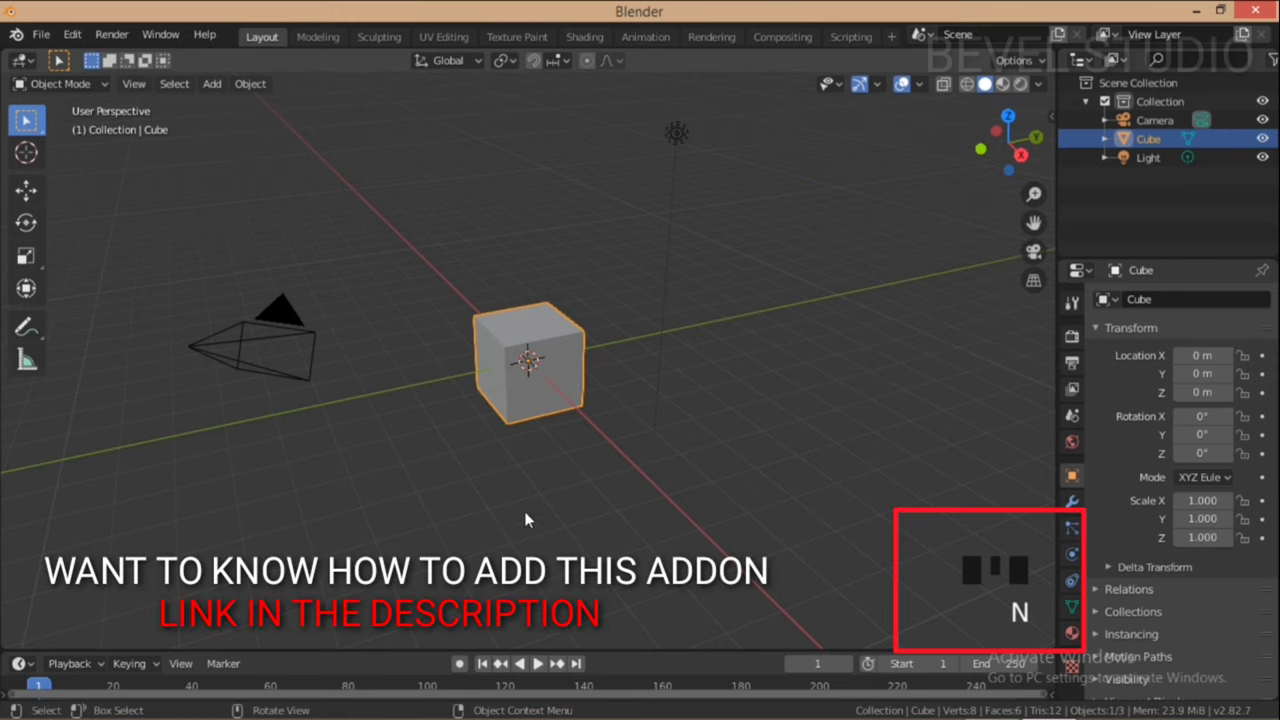
Delete the default cube and make the light the active object
{"action": "scroll", "scroll_direction": "up", "scroll_amount": 3}
{"action": "scroll", "scroll_direction": "down", "scroll_amount": 3}
{"action": "key", "text": "x"}
{"action": "left_click", "coordinate": [689, 141]}
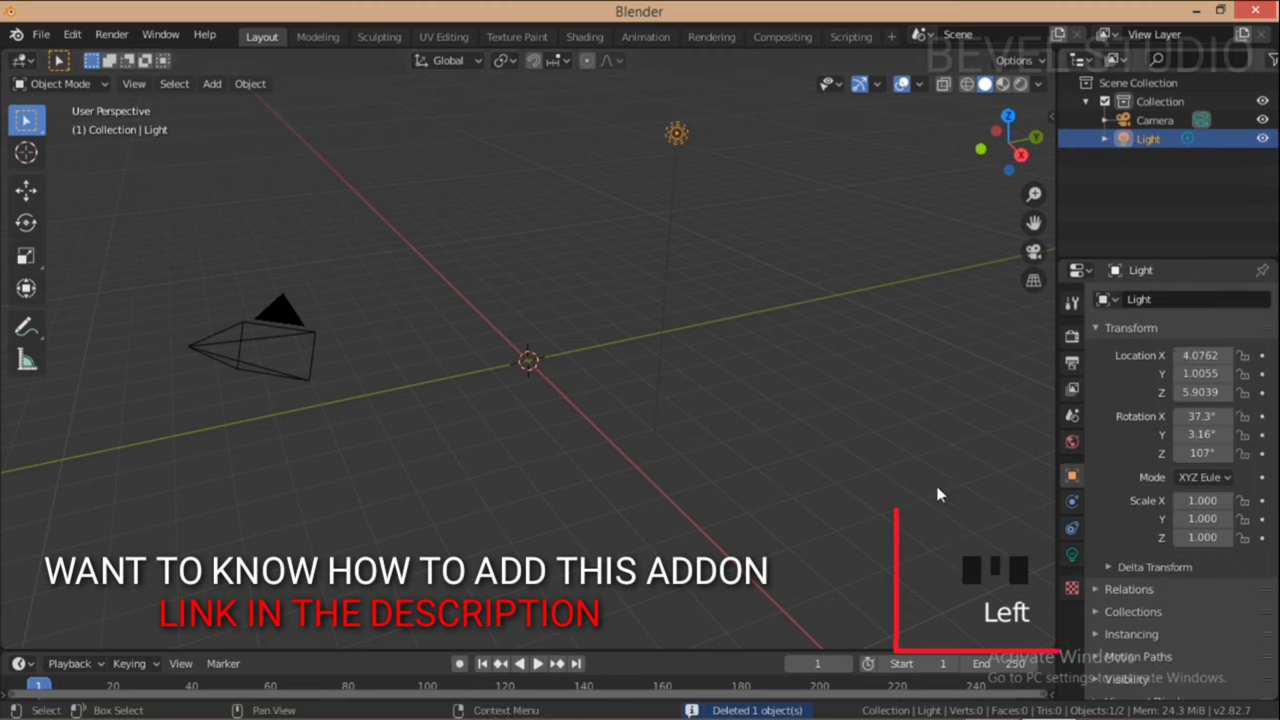
Set the scene's render engine to Cycles in Render Properties
{"action": "left_click", "coordinate": [1071, 340]}
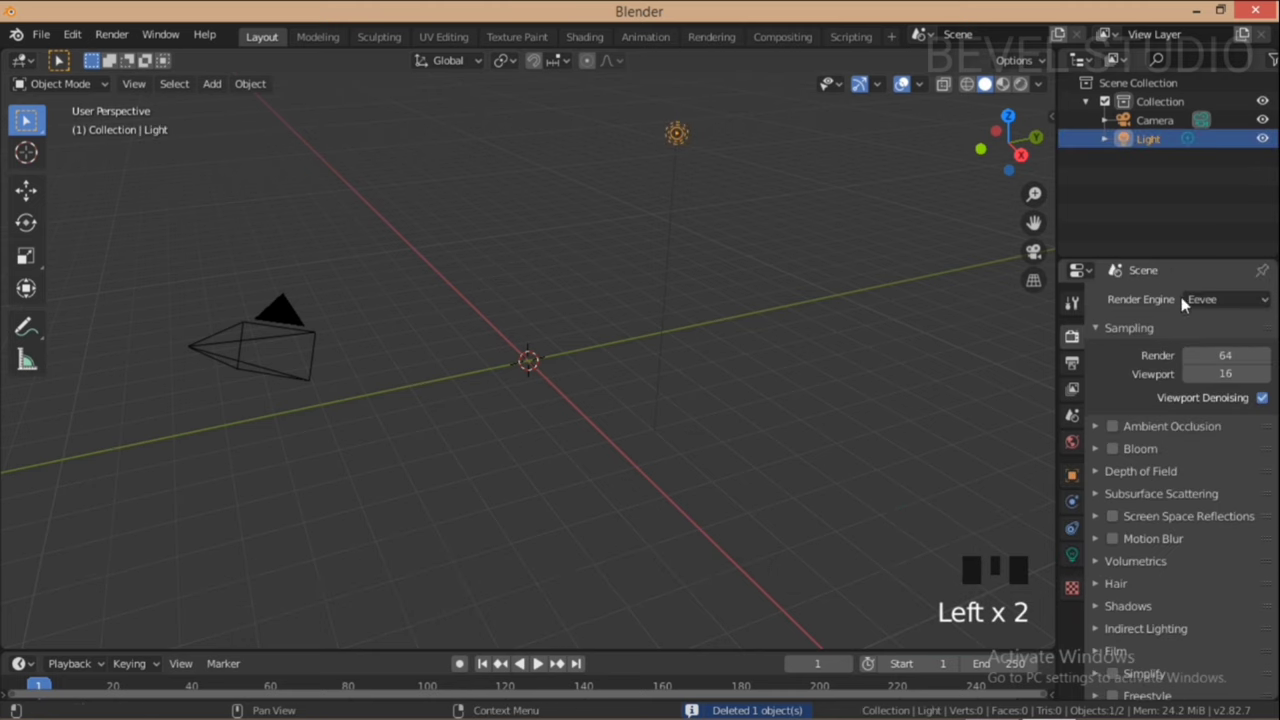
{"action": "left_click", "coordinate": [439, 624]}
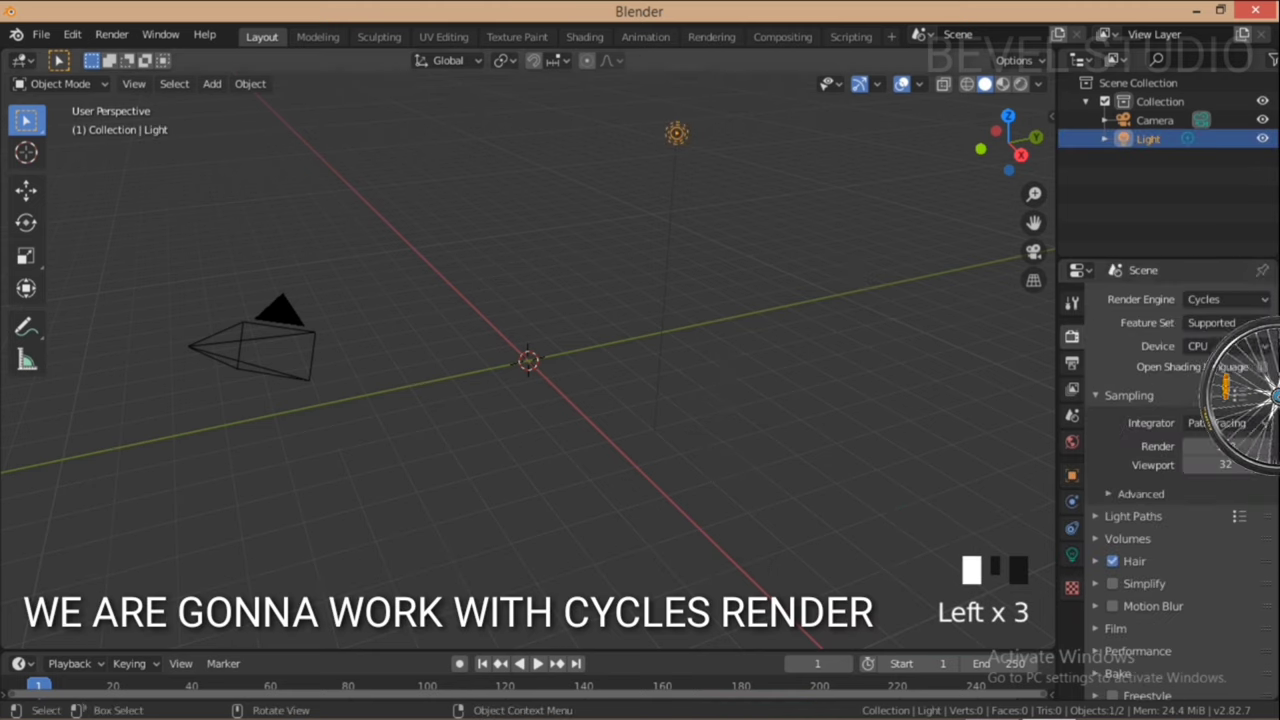
Change the point light into a Spot light in Light Properties
{"action": "scroll", "scroll_direction": "down", "scroll_amount": 3}
{"action": "left_click", "coordinate": [537, 659]}
{"action": "left_click", "coordinate": [646, 608]}
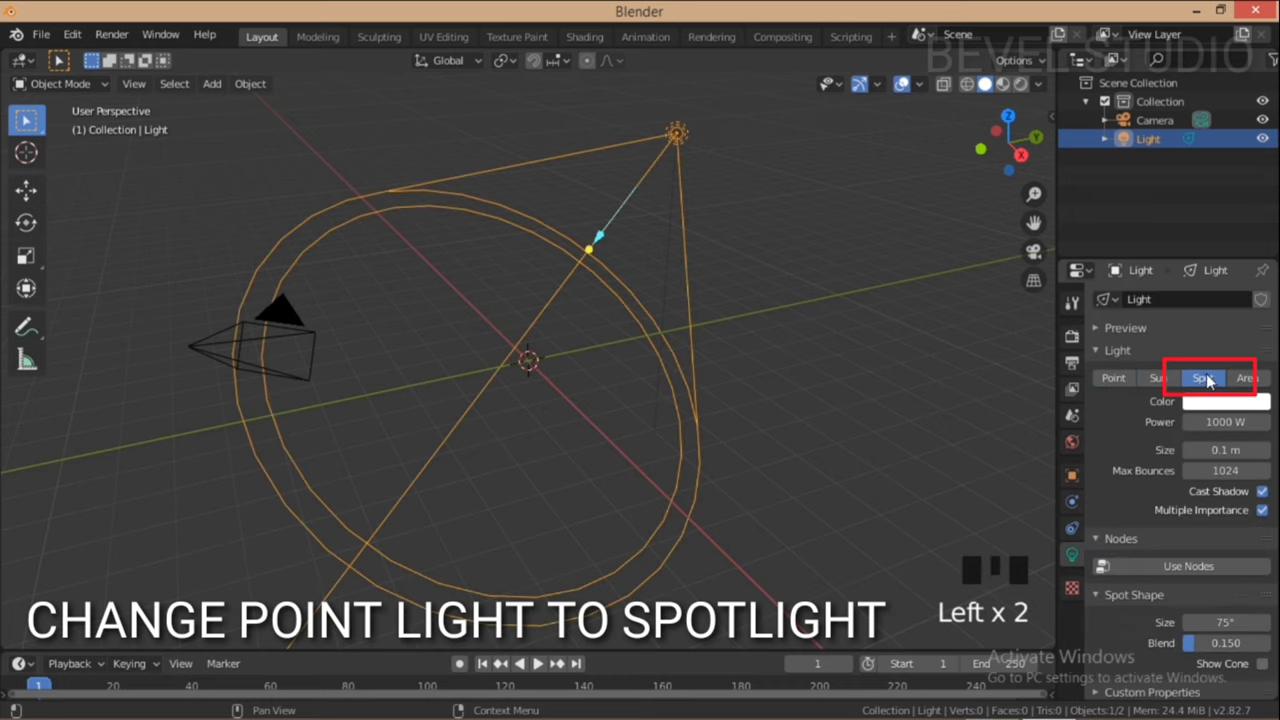
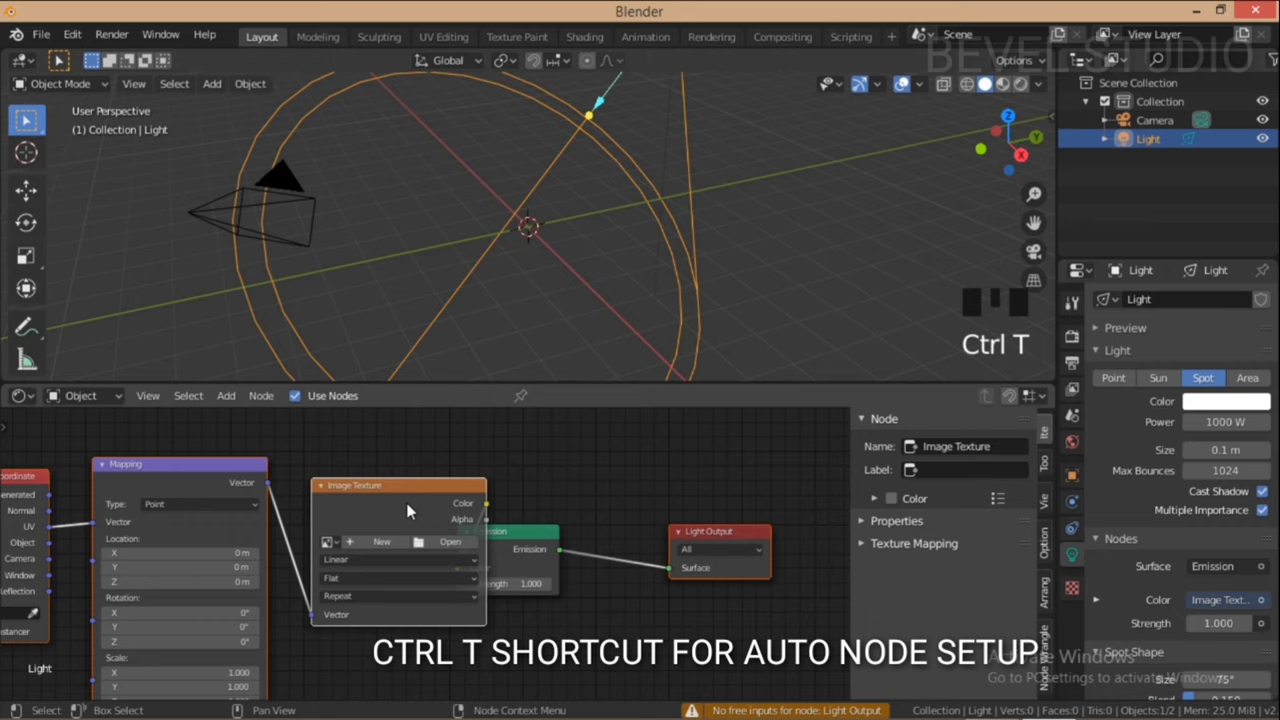
Wire Texture Coordinate and Mapping nodes into the image texture feeding the spotlight's emission
{"action": "key", "text": "g"}
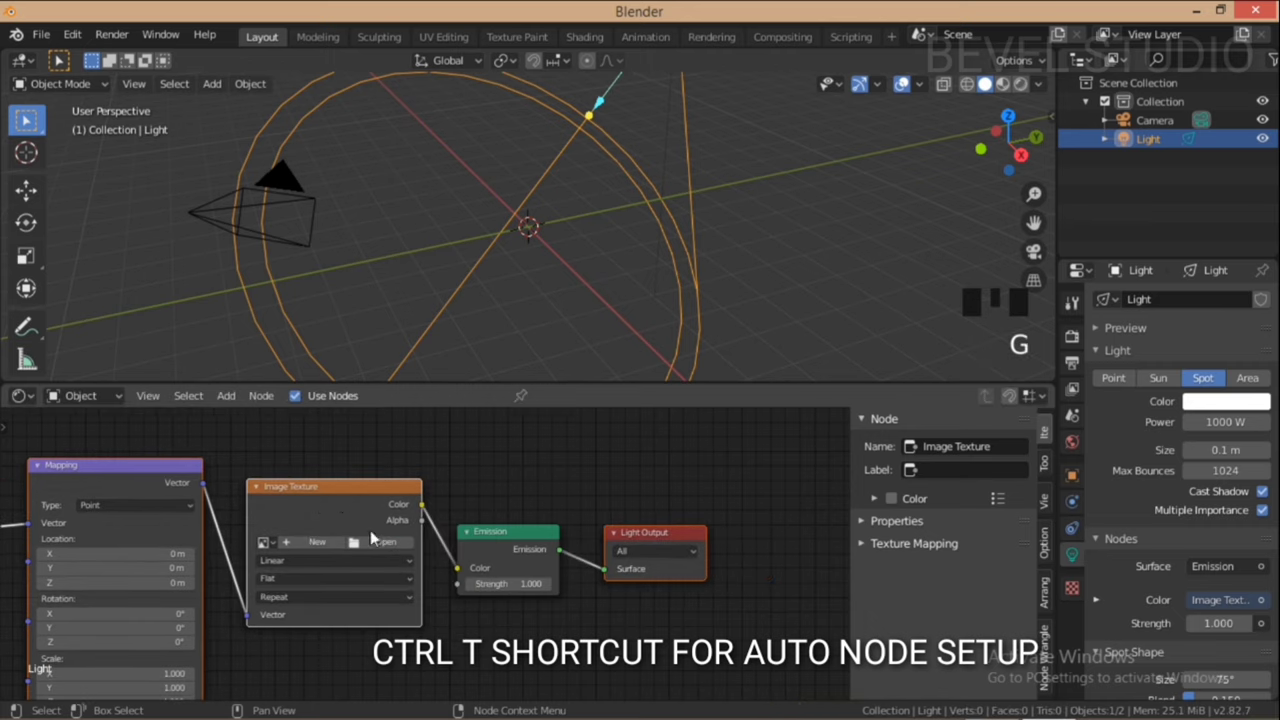
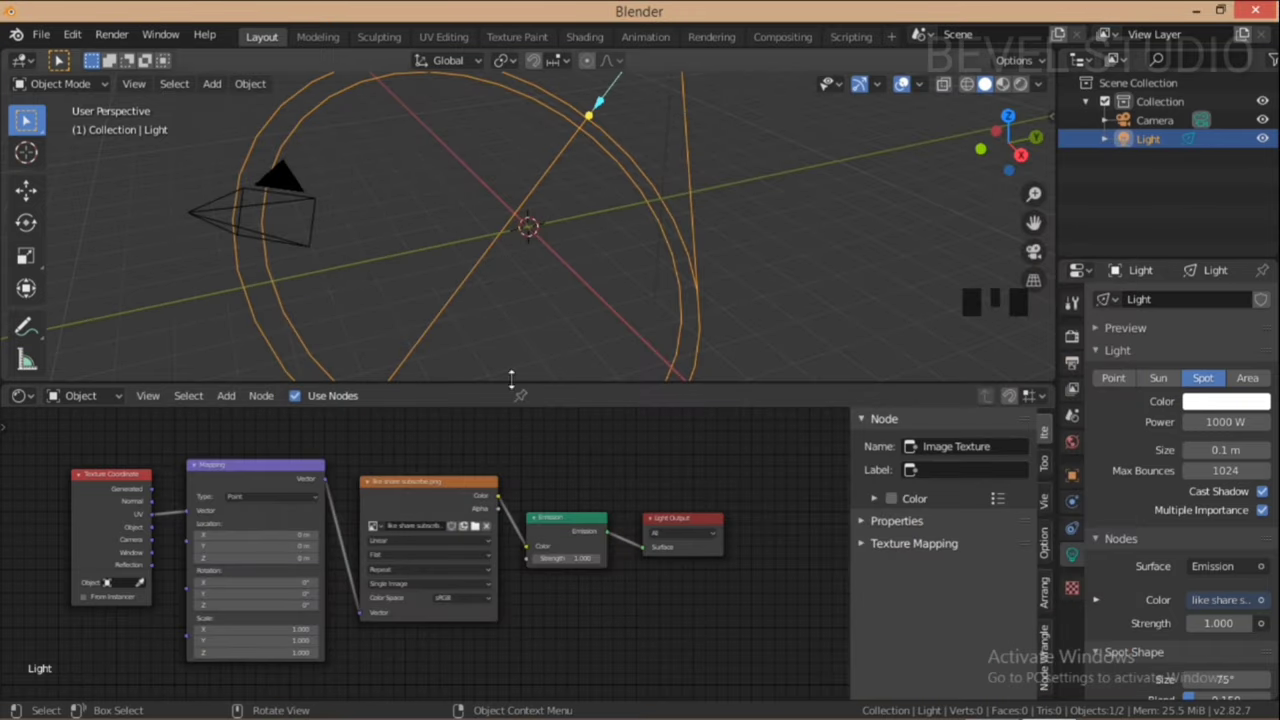
{"action": "scroll", "scroll_direction": "down", "scroll_amount": 3}
View the plane from above in a Cycles rendered preview and offset Mapping Location to 0.5 m on X and Y
{"action": "key", "text": "s"}
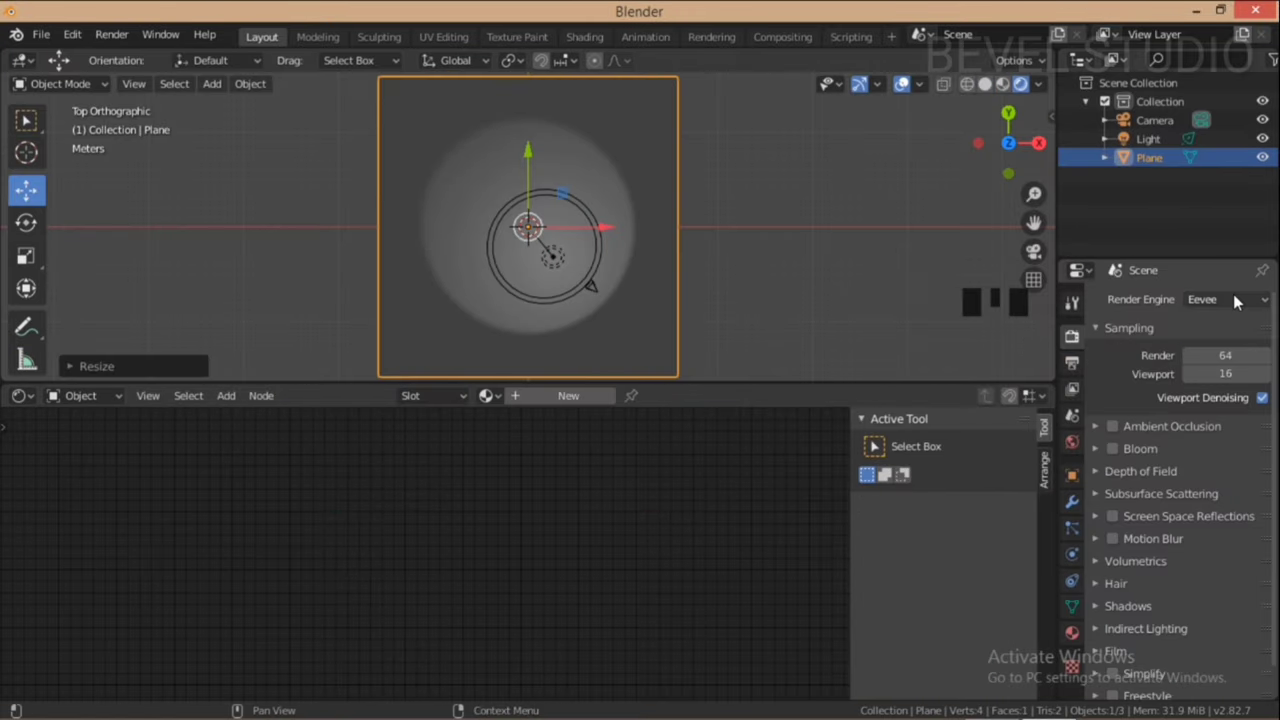
{"action": "left_click", "coordinate": [995, 98]}
{"action": "left_click_drag", "start_coordinate": [1238, 307], "coordinate": [866, 73]}
{"action": "left_click", "coordinate": [1028, 97]}
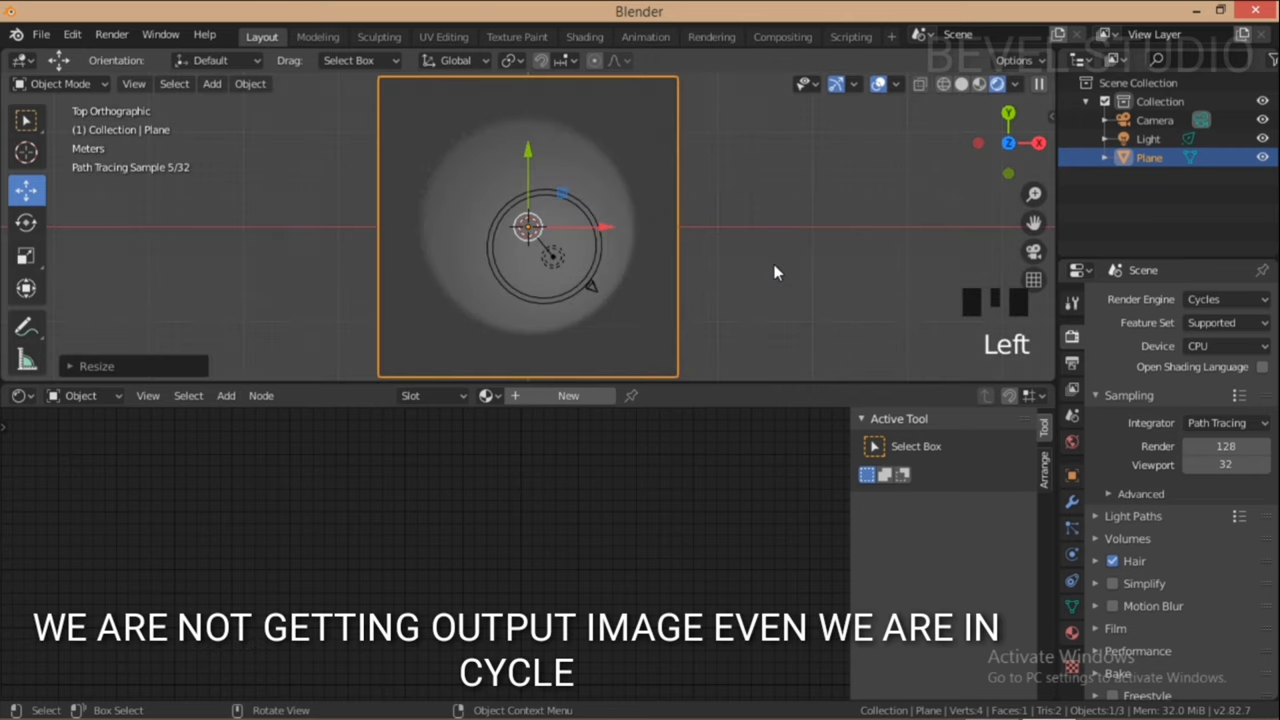
{"action": "left_click", "coordinate": [593, 278]}
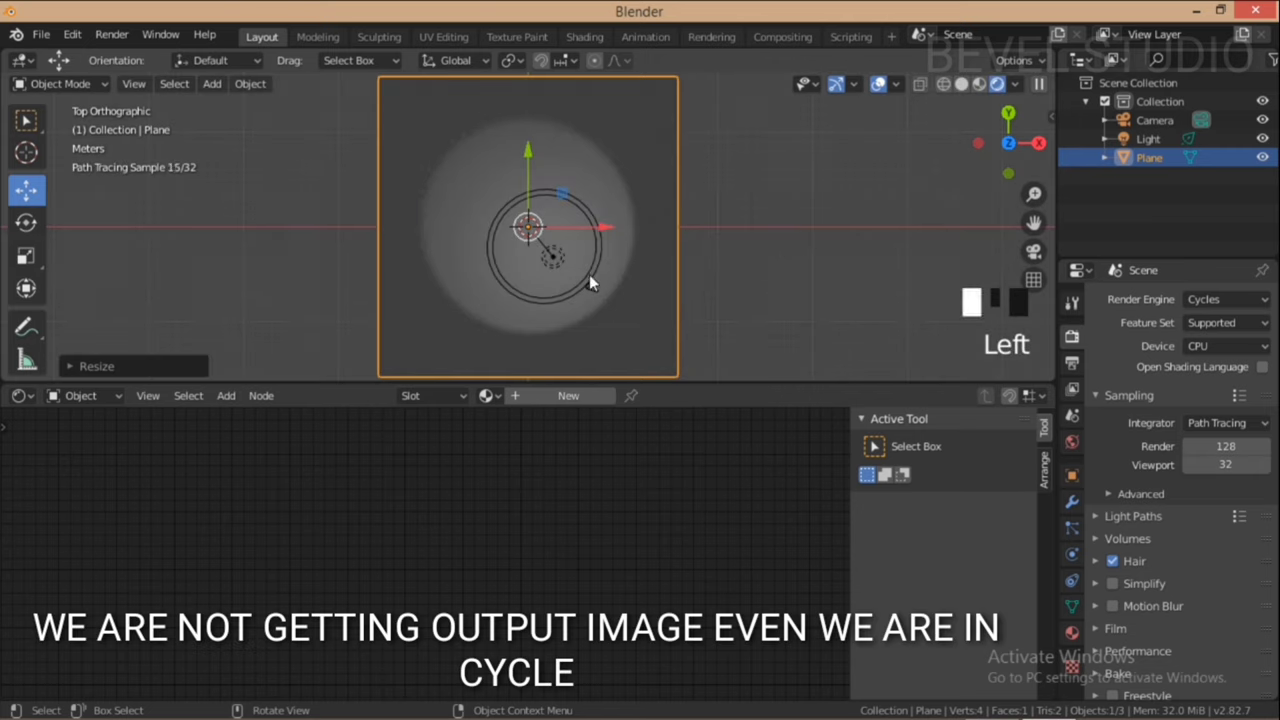
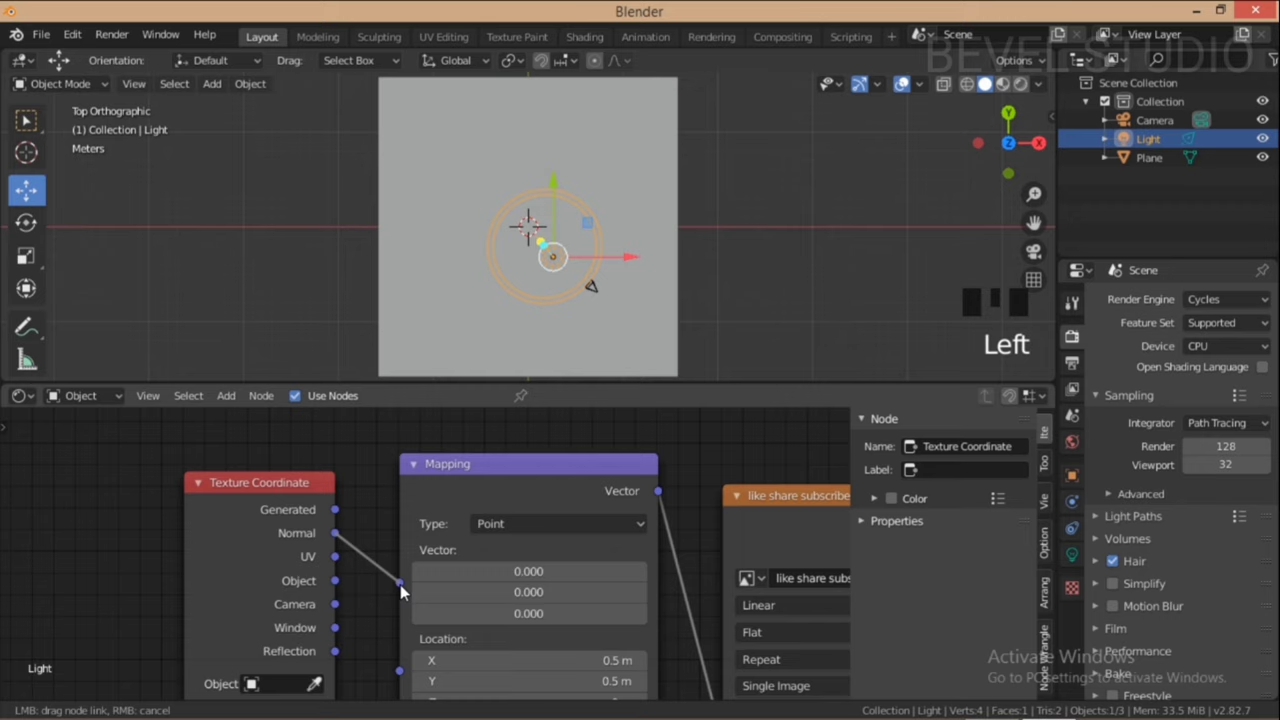
Drive Mapping Vector from the light's Normal and set the image extension to Clip for one projected copy
{"action": "scroll", "scroll_direction": "down", "scroll_amount": 3}
{"action": "left_click", "coordinate": [1025, 88]}
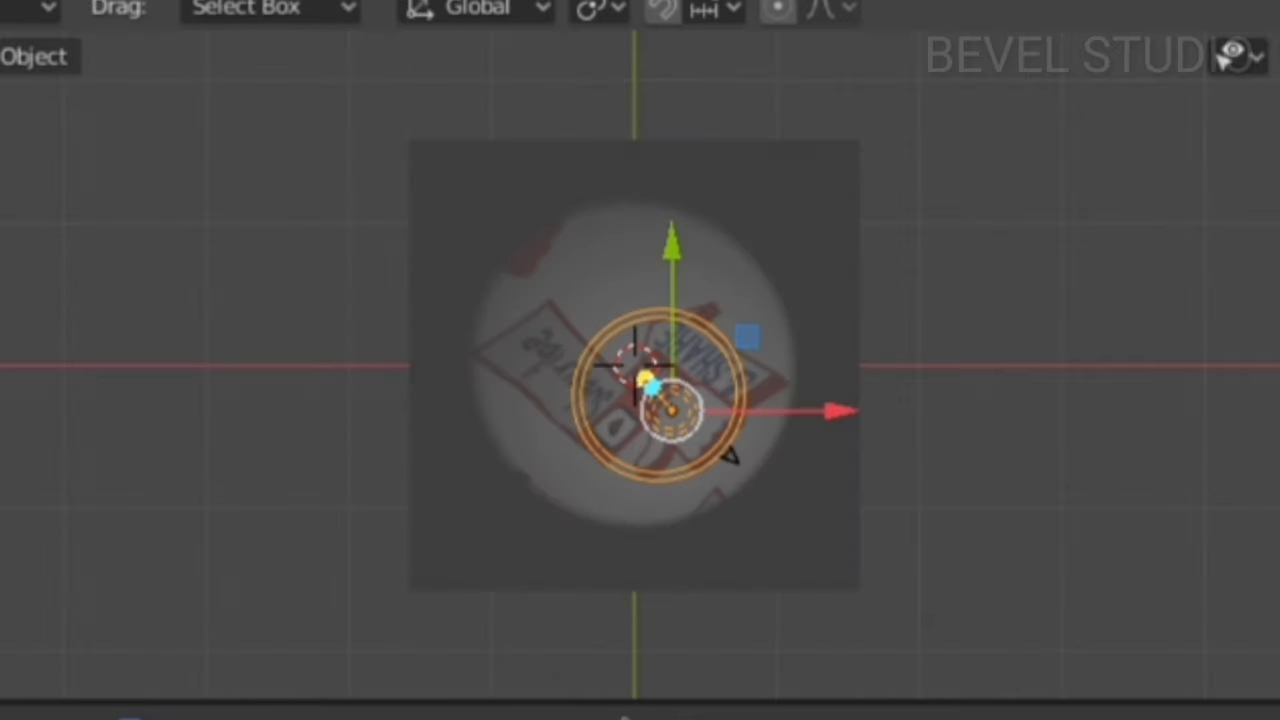
{"action": "left_click_drag", "start_coordinate": [321, 512], "coordinate": [674, 596]}
{"action": "left_click_drag", "start_coordinate": [586, 664], "coordinate": [965, 80]}
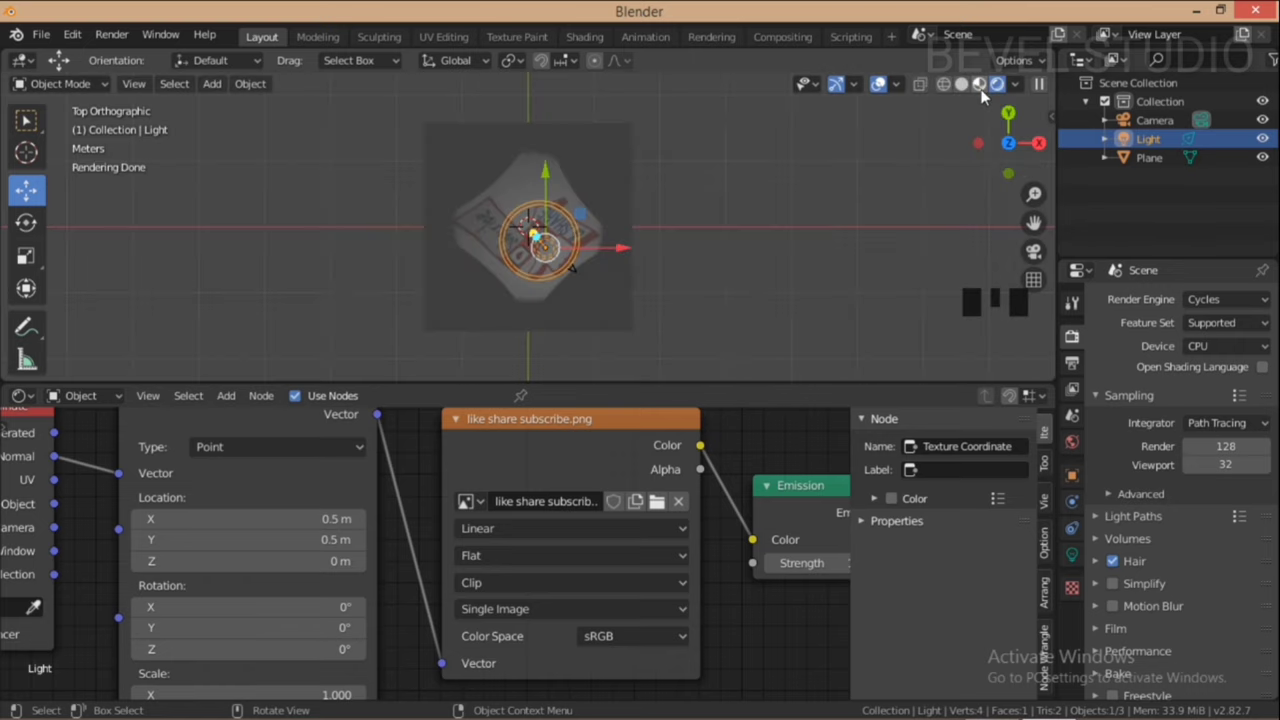
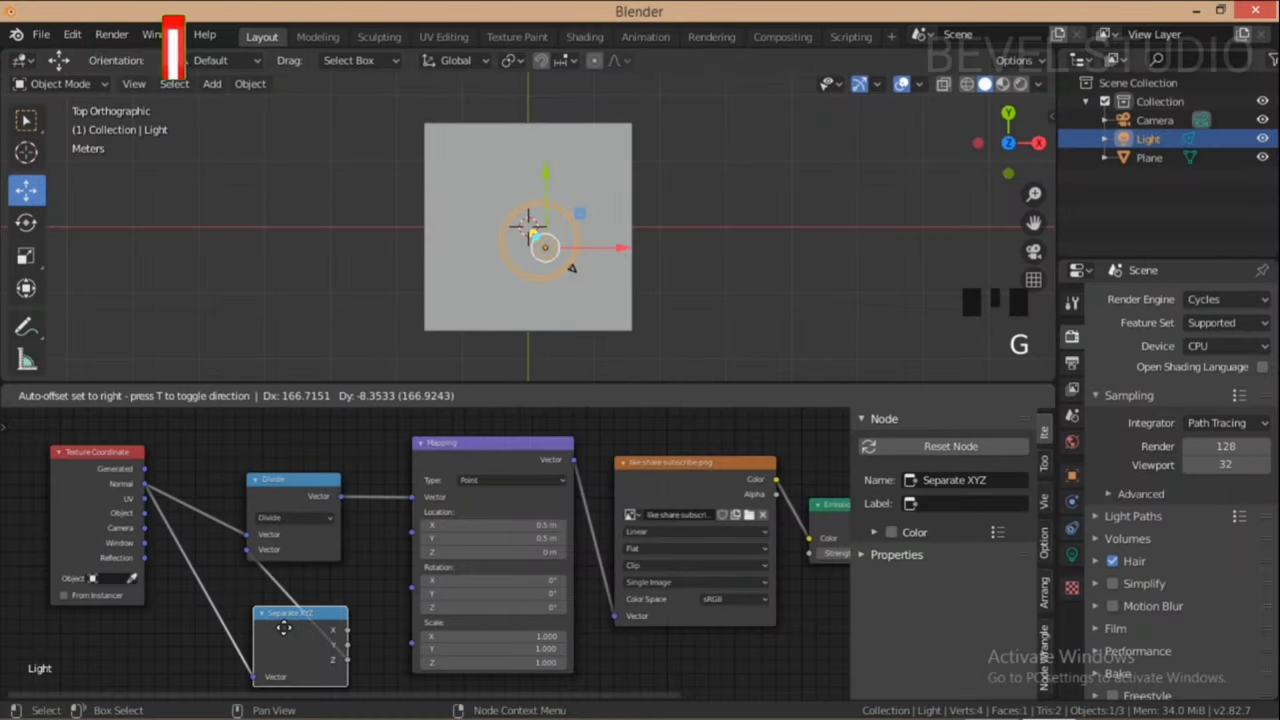
Place a Separate XYZ node so Normal is divided by its Z before the Mapping node
{"action": "left_click", "coordinate": [102, 539]}
{"action": "scroll", "scroll_direction": "down", "scroll_amount": 3}
{"action": "key", "text": "g"}
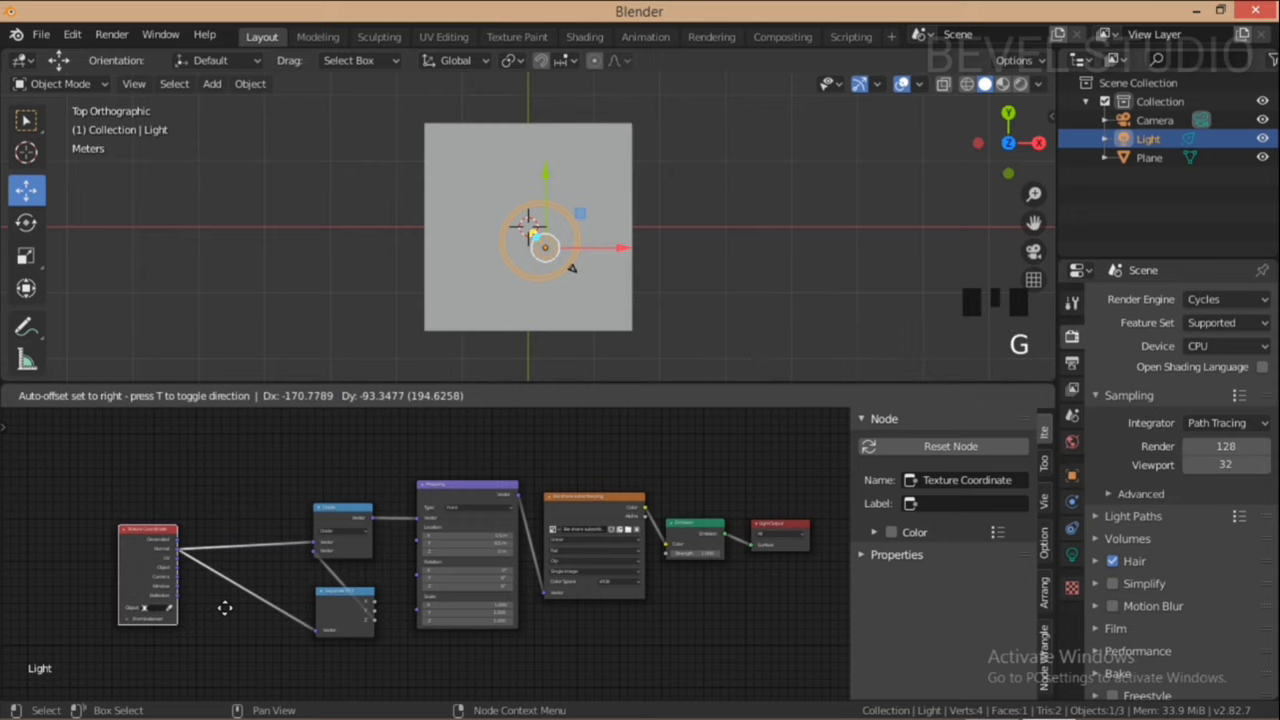
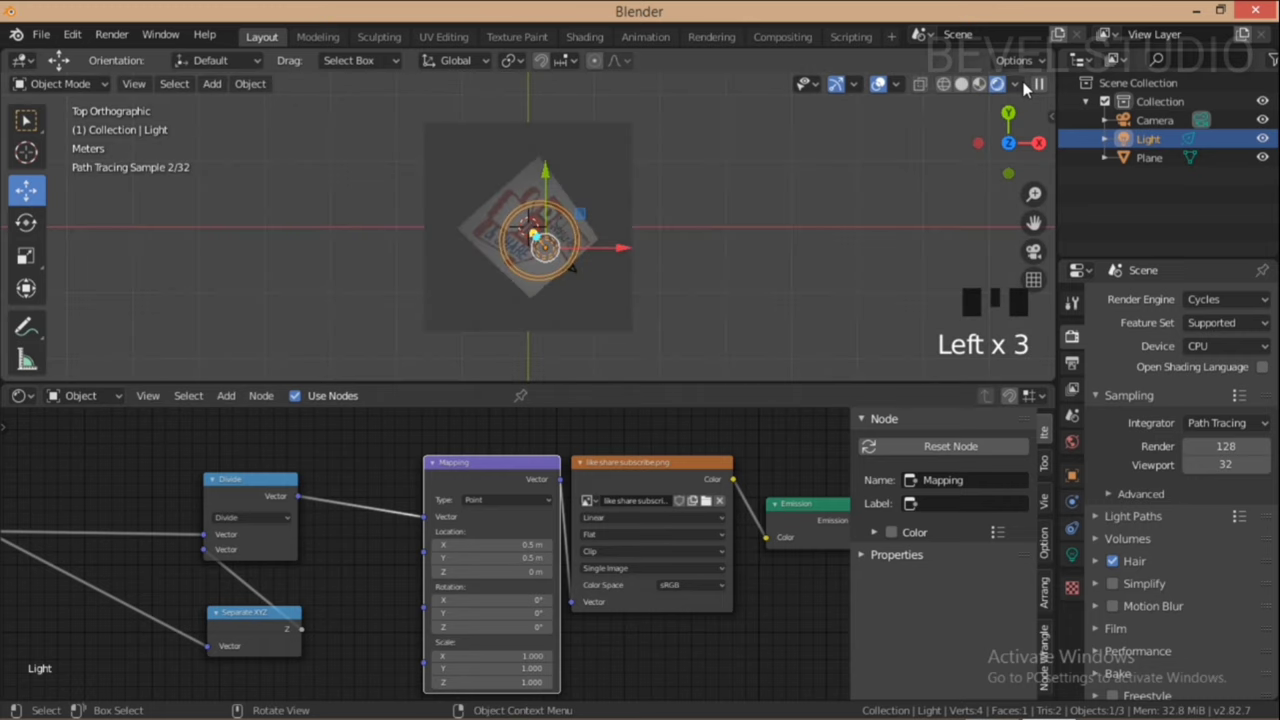
Add a Shader > Principled Volume node to the world's node tree
{"action": "scroll", "scroll_direction": "up", "scroll_amount": 3}
{"action": "key", "text": "shift+a"}
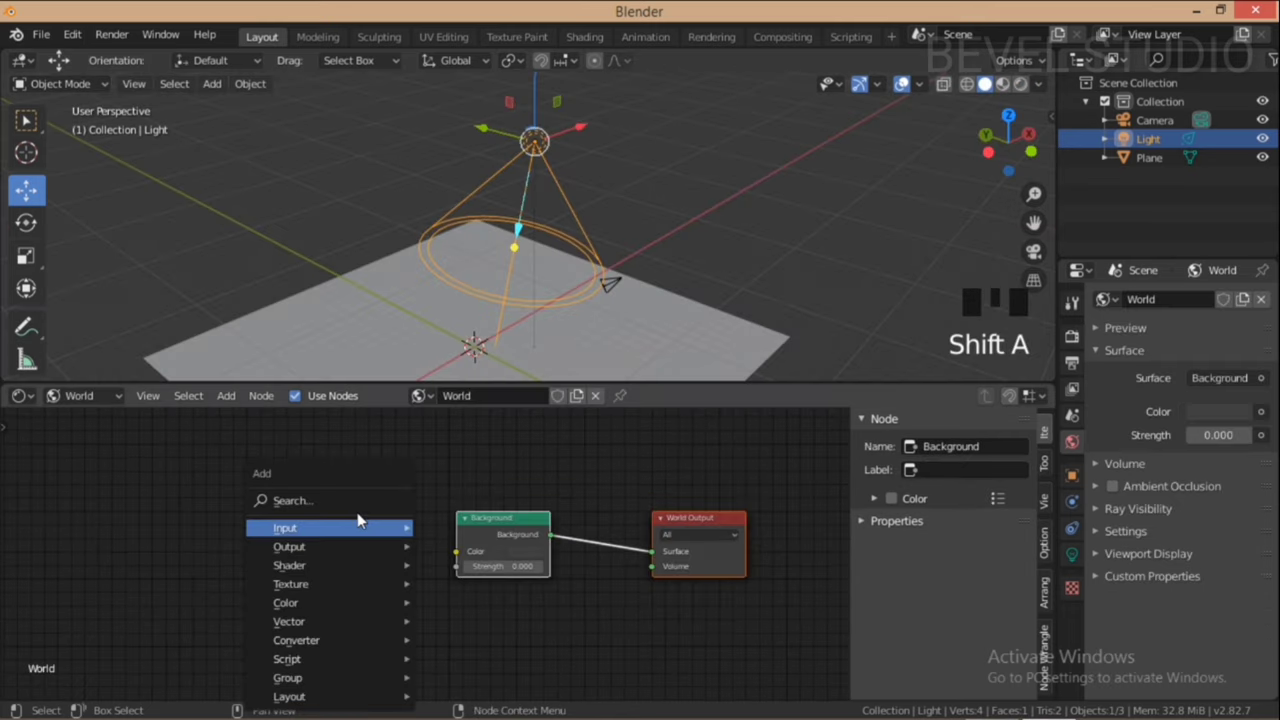